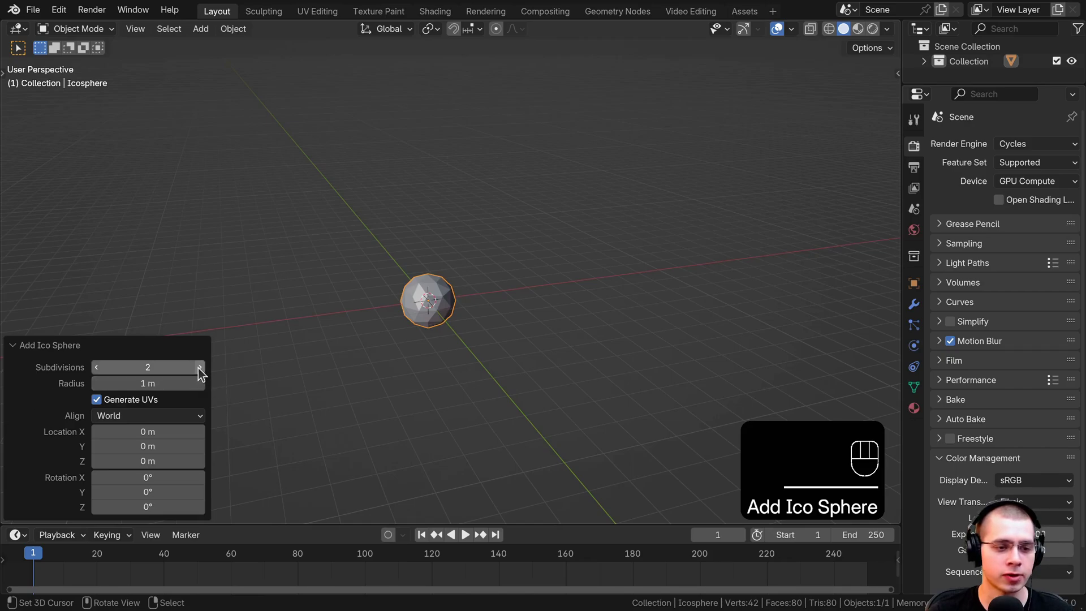
# - Raise the icosphere's subdivision count in the Add Ico Sphere panel
pyautogui.click(201, 375)
pyautogui.click(201, 374)
pyautogui.doubleClick(202, 375)
pyautogui.click(201, 375)
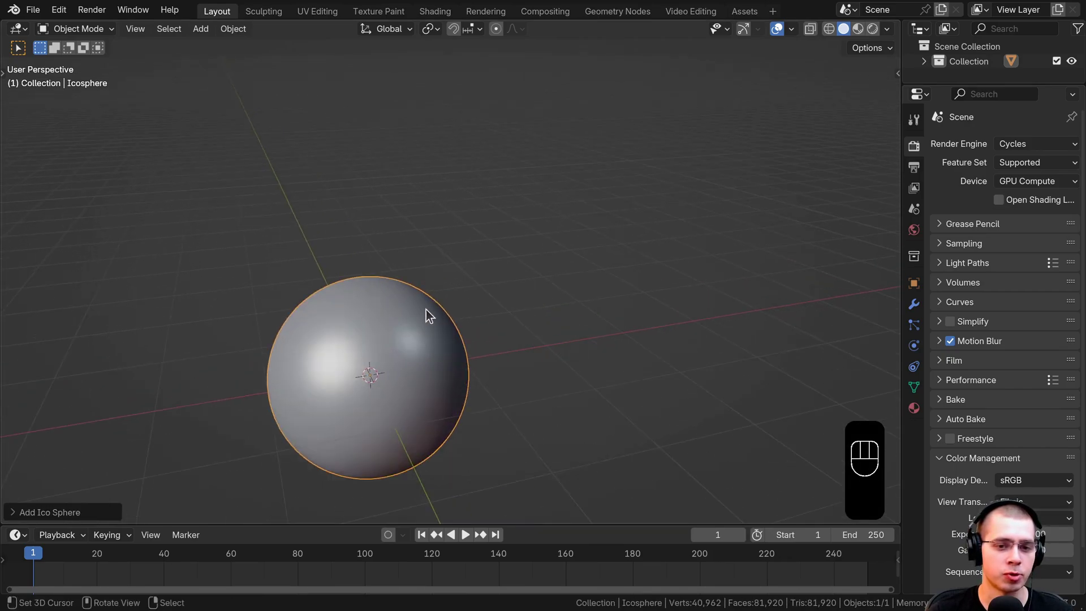
# - Apply Shade Smooth to the sphere and centre it closer in the view
pyautogui.moveTo(448, 310); pyautogui.dragTo(466, 162)
pyautogui.press('w')
pyautogui.moveTo(443, 235); pyautogui.dragTo(444, 254)
pyautogui.moveTo(432, 278); pyautogui.dragTo(400, 167)
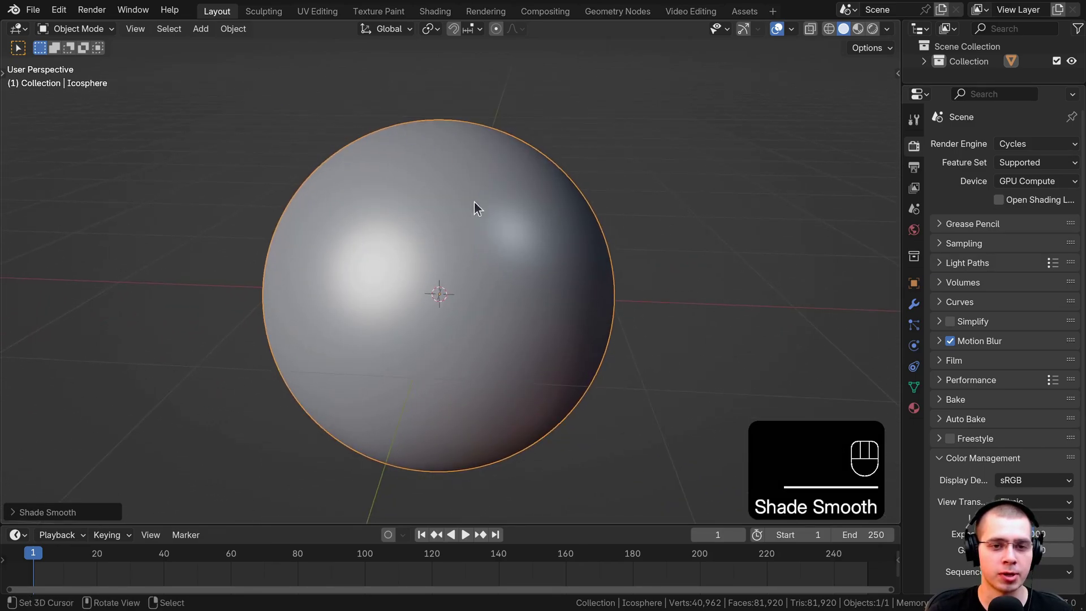
pyautogui.moveTo(495, 220); pyautogui.dragTo(466, 148)
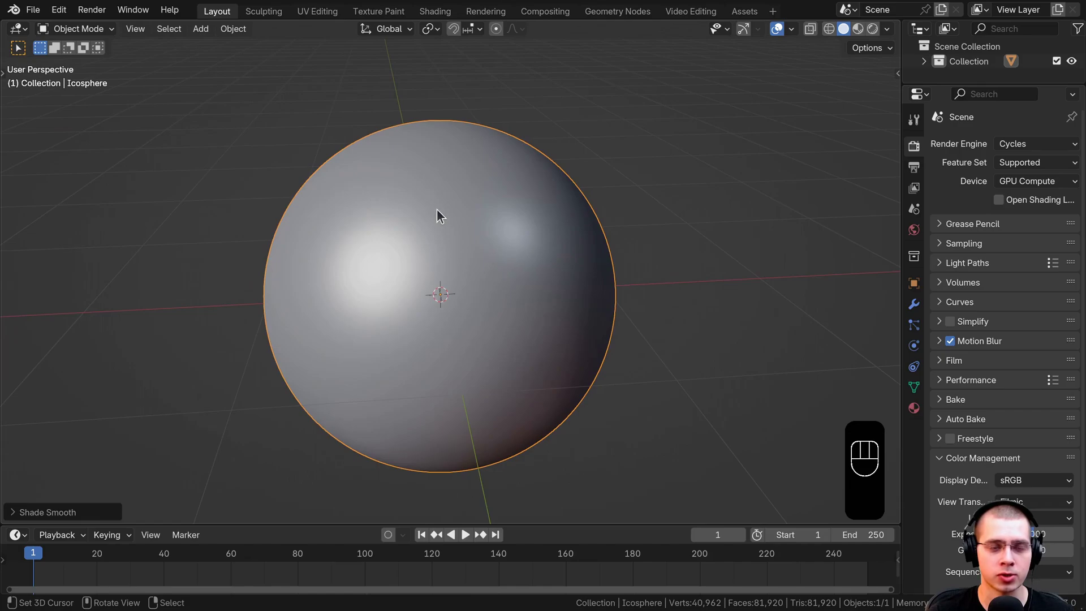
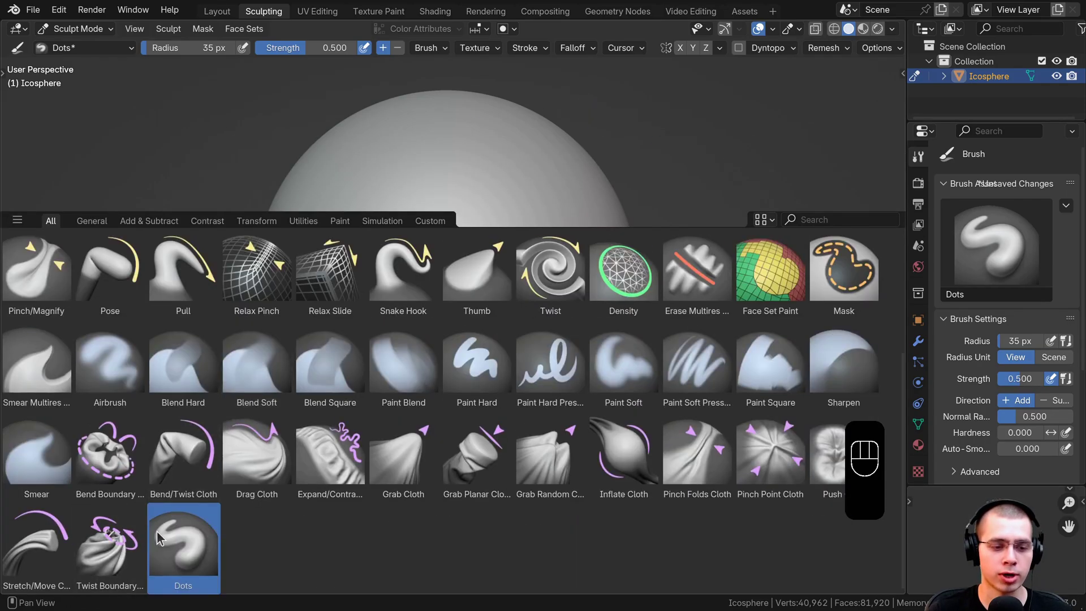
# - Load Dots Brush.jpg from the Thumbnails folder as the Dots brush preview image
pyautogui.click(440, 226)
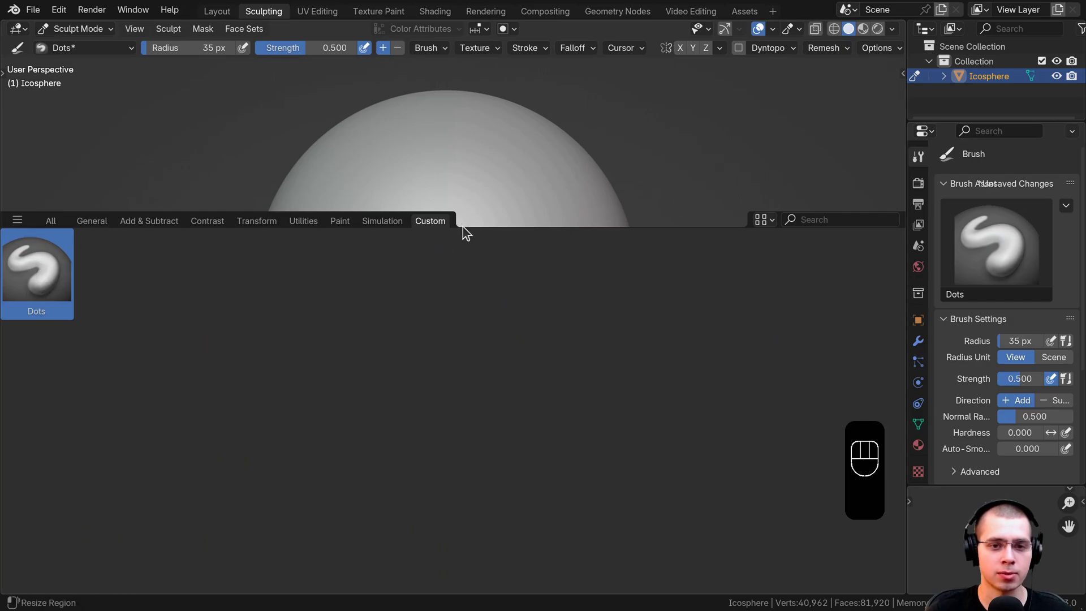
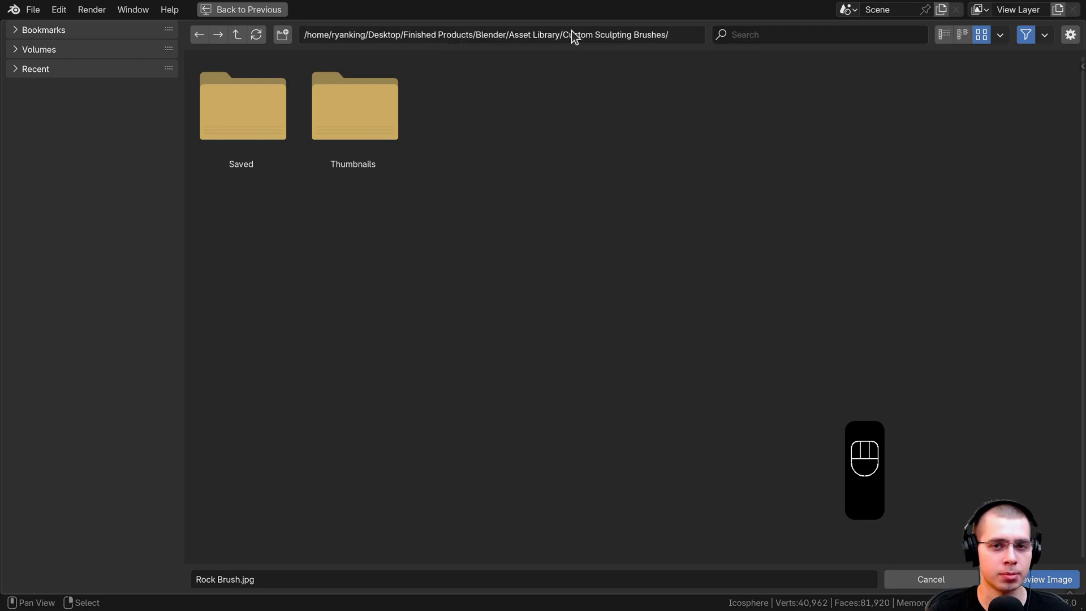
pyautogui.doubleClick(351, 123)
pyautogui.click(241, 127)
pyautogui.doubleClick(240, 126)
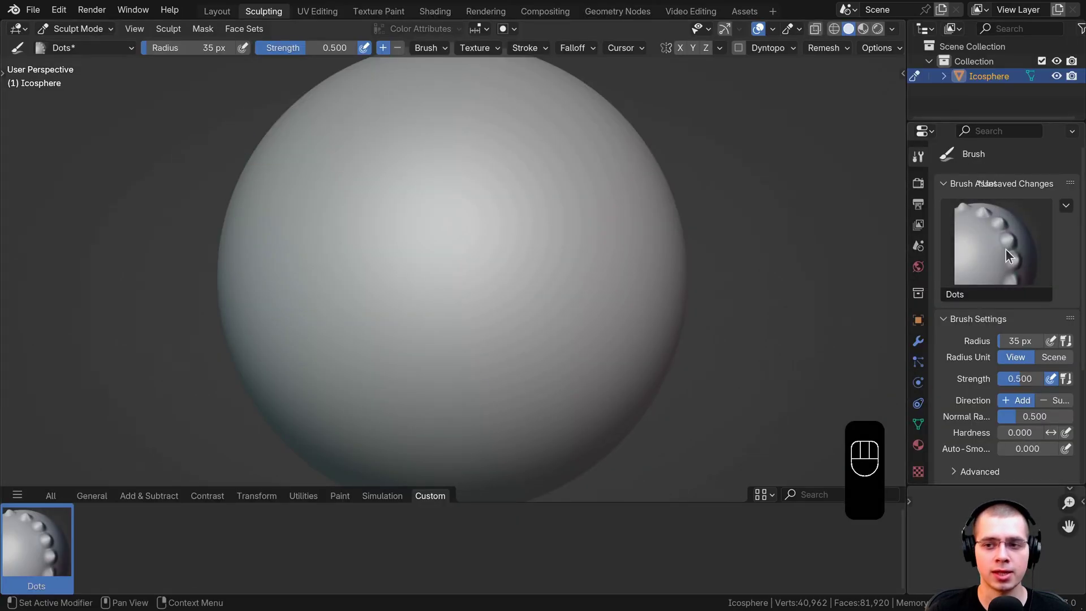
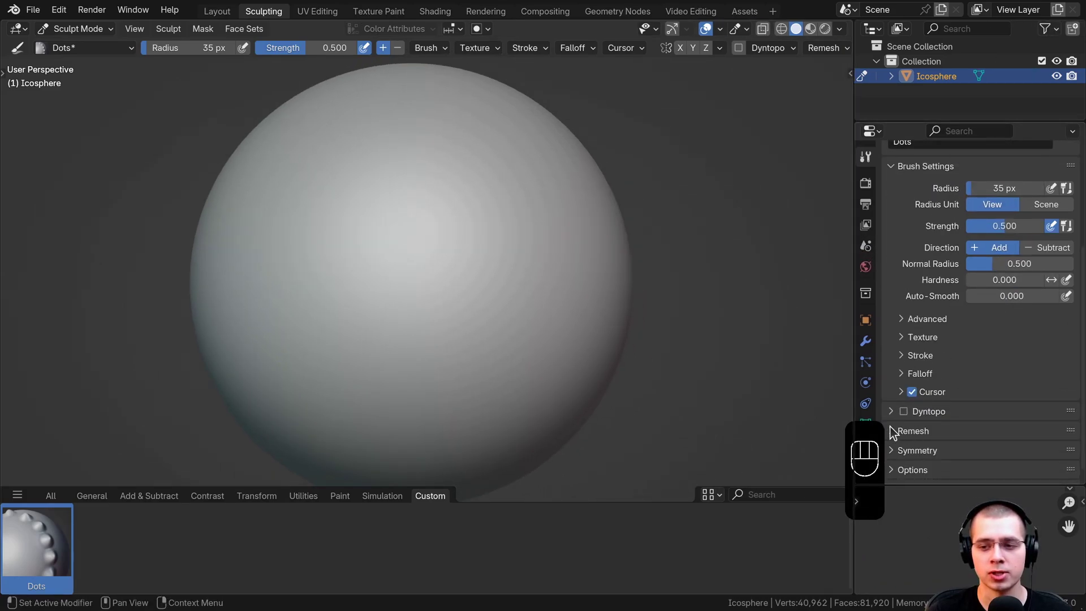
# - Adjust the Dots brush settings toward a 58 px radius and 0.764 strength
pyautogui.moveTo(907, 360); pyautogui.dragTo(924, 307)
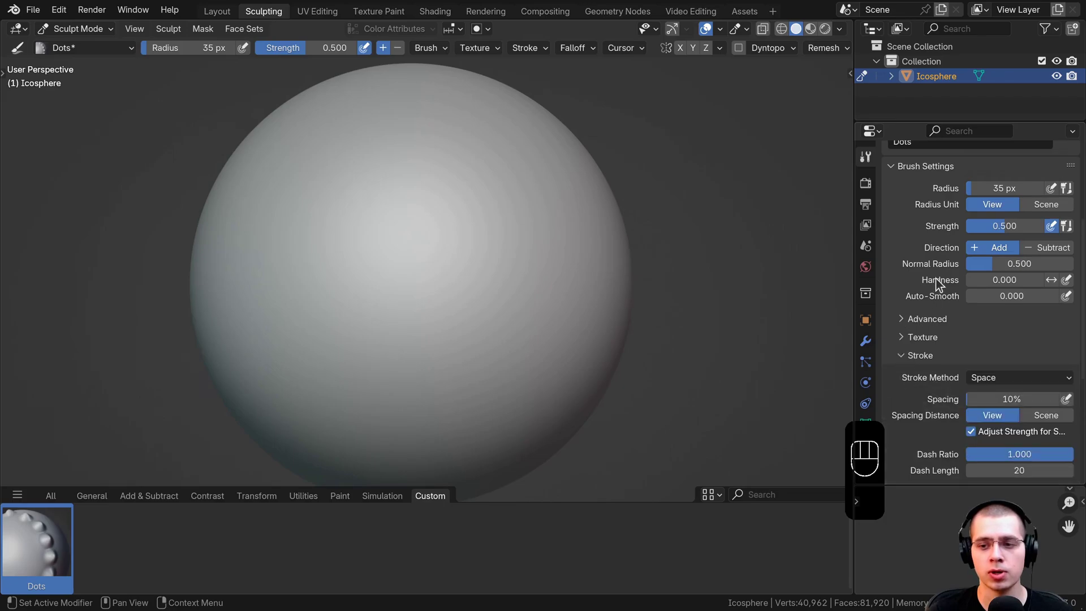
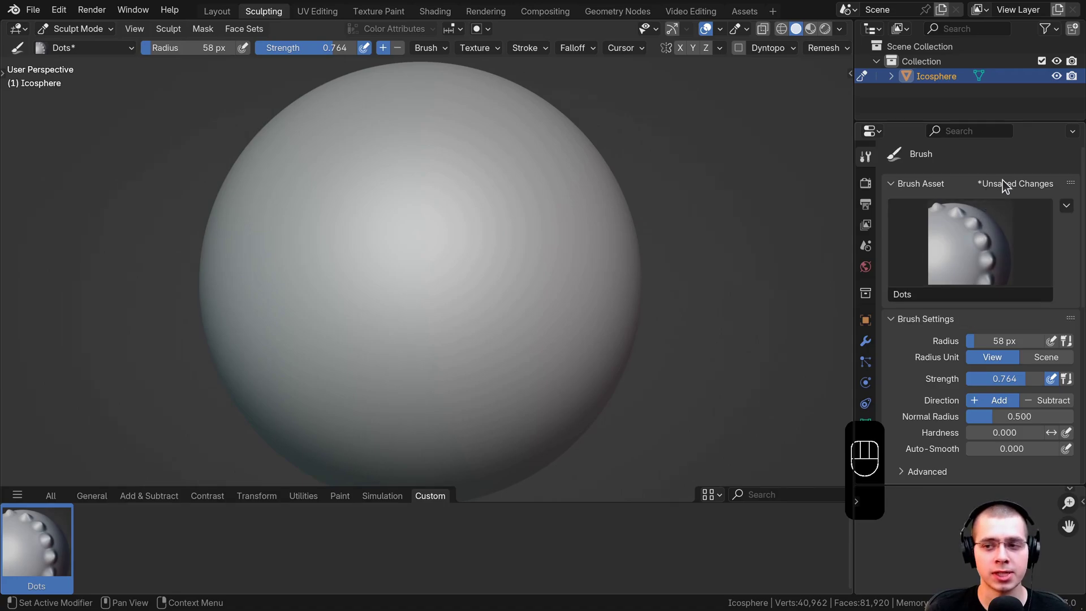
# - Browse the brush popover to see the full set of sculpt brush libraries
pyautogui.moveTo(1070, 213); pyautogui.dragTo(1056, 218)
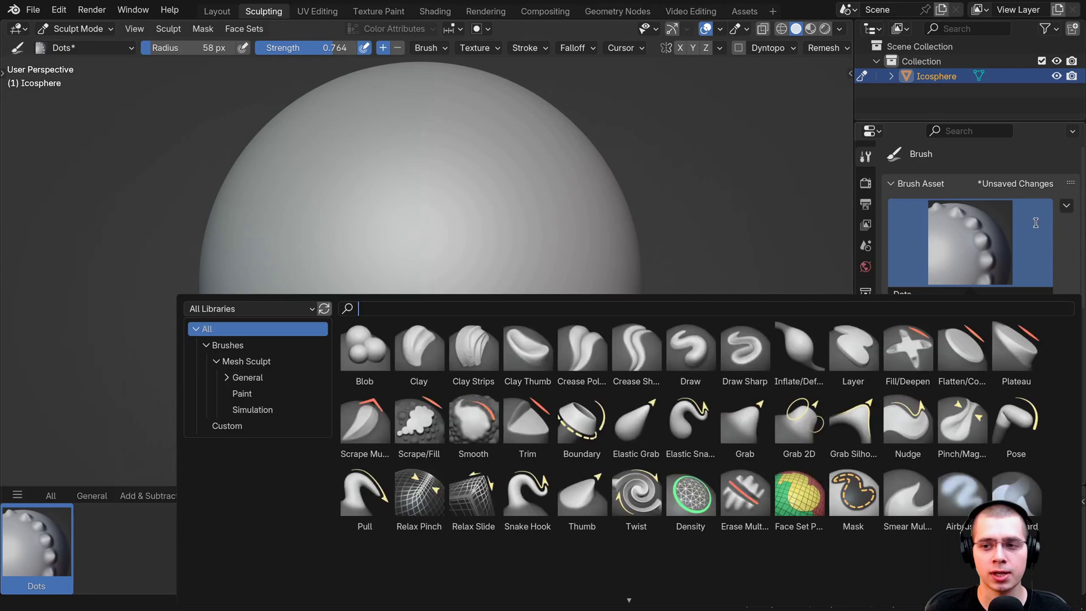
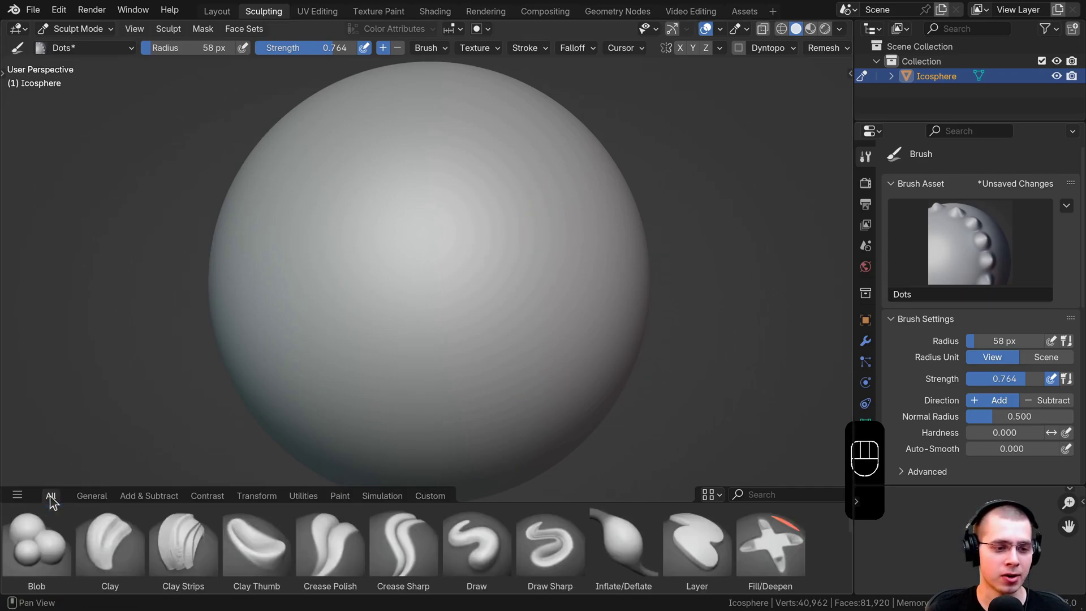
# - Save a Draw-based brush named Noise into the Custom Sculpting Brushes library
pyautogui.click(479, 548)
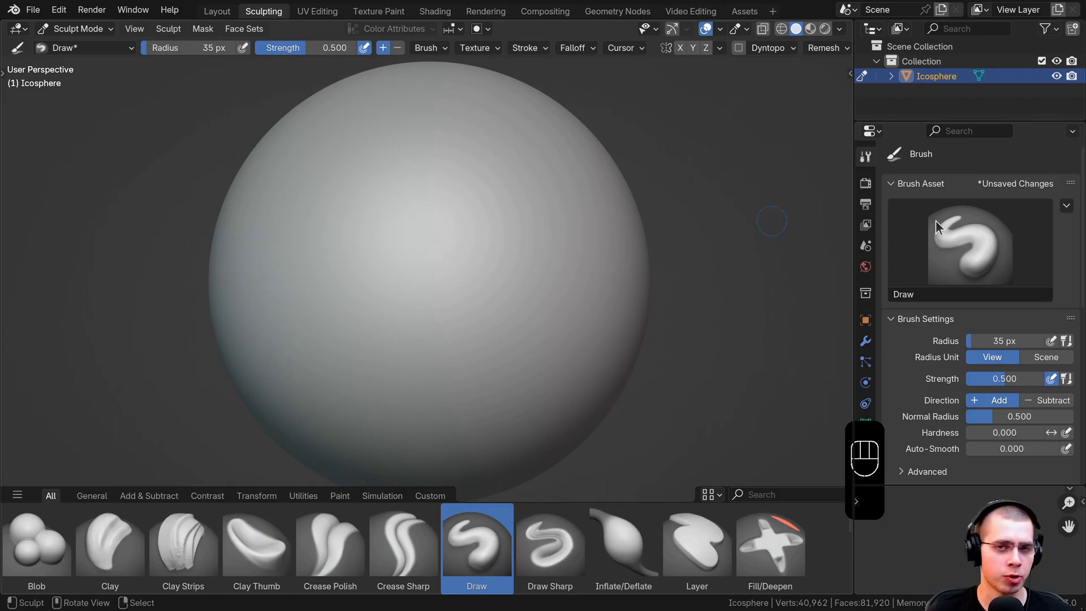
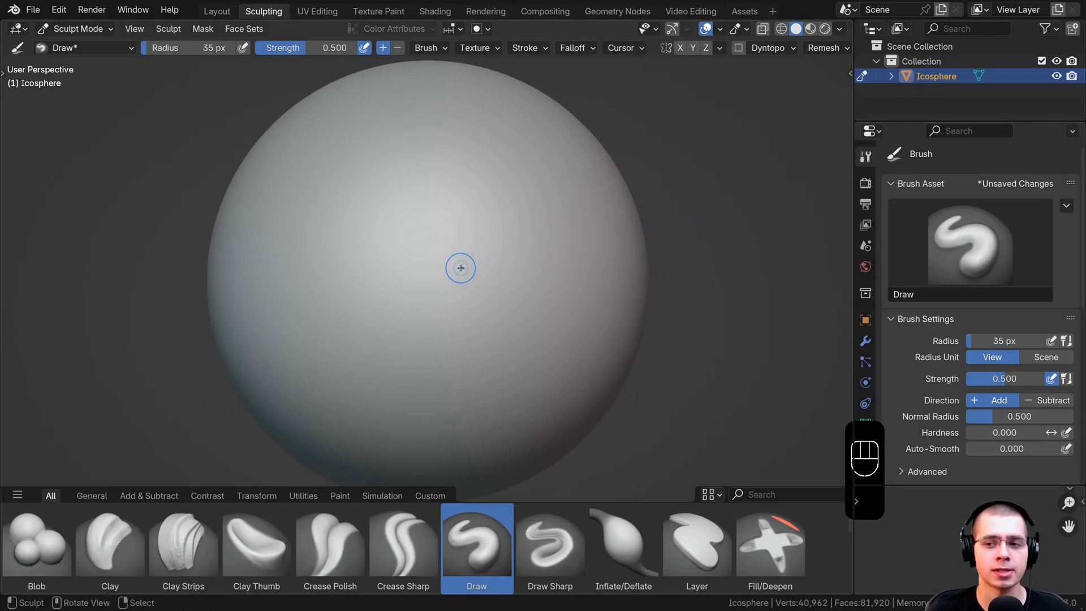
pyautogui.moveTo(1071, 214); pyautogui.dragTo(958, 288)
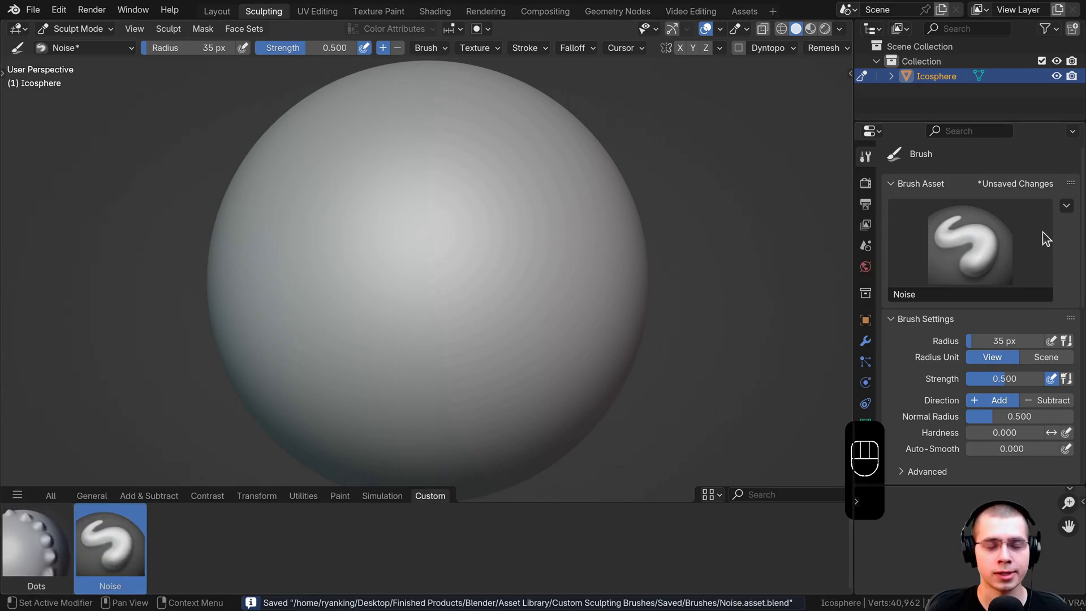
# - Pick Noise Brush.jpg in the Thumbnails folder as the Noise brush preview image
pyautogui.moveTo(1071, 212); pyautogui.dragTo(640, 323)
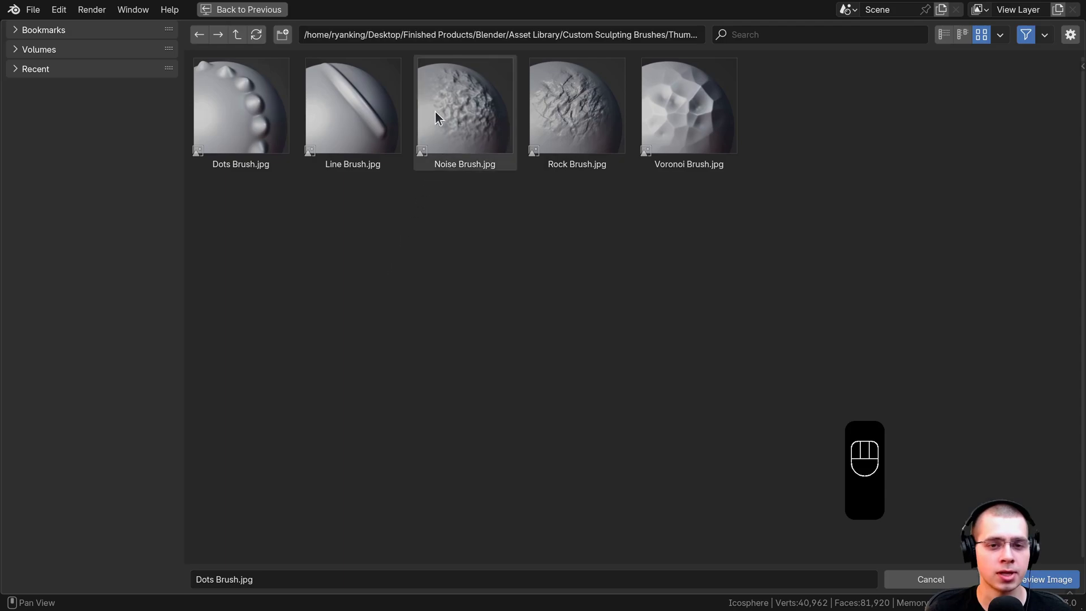
pyautogui.click(448, 106)
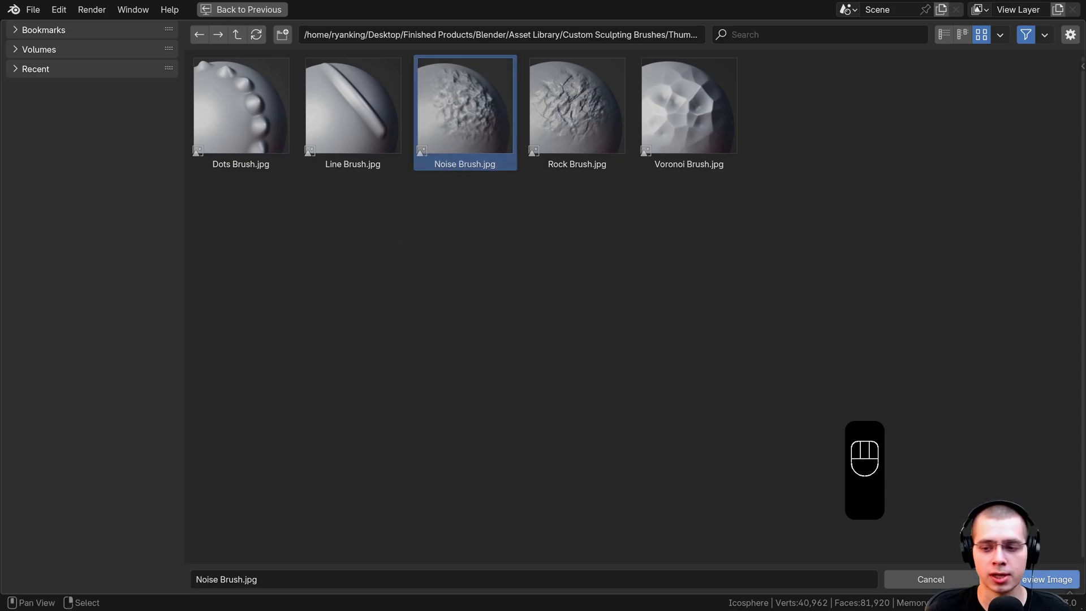
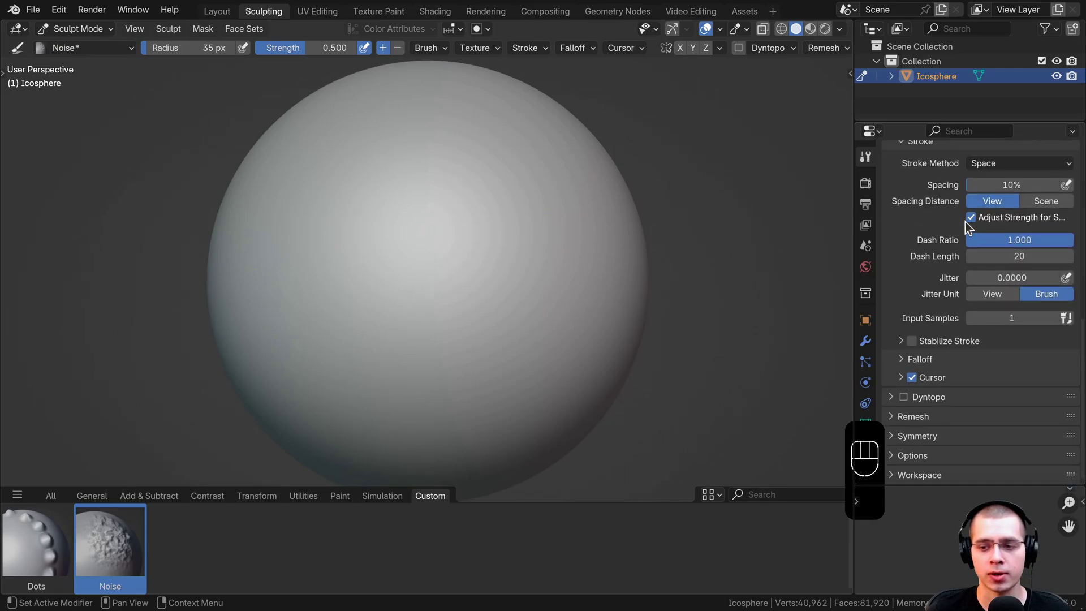
# - Create a new brush texture for Noise and set its type to Clouds
pyautogui.click(903, 248)
pyautogui.click(983, 362)
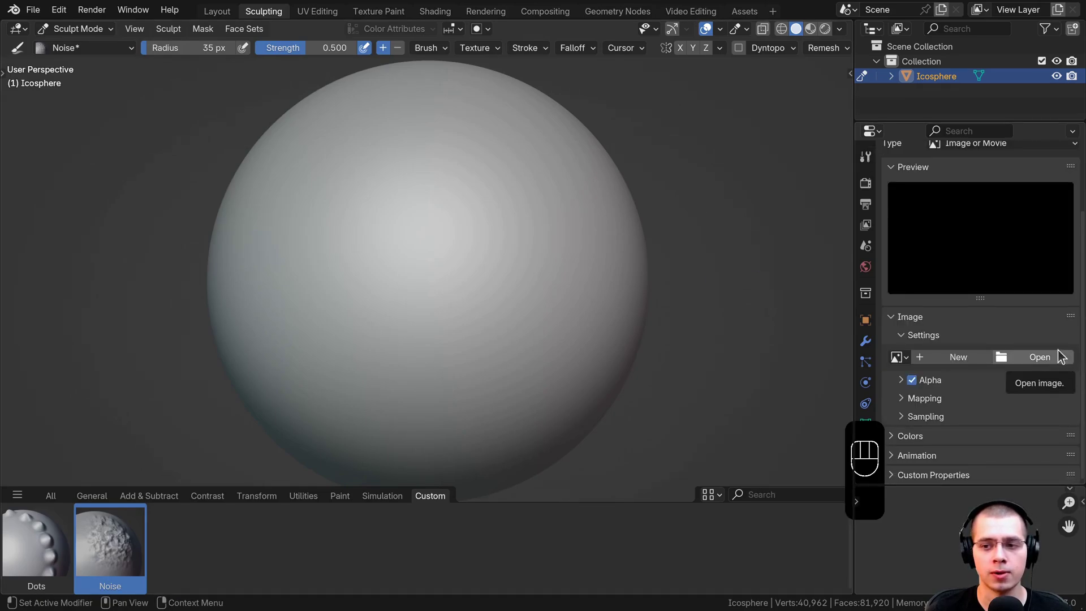
pyautogui.moveTo(969, 229); pyautogui.dragTo(953, 282)
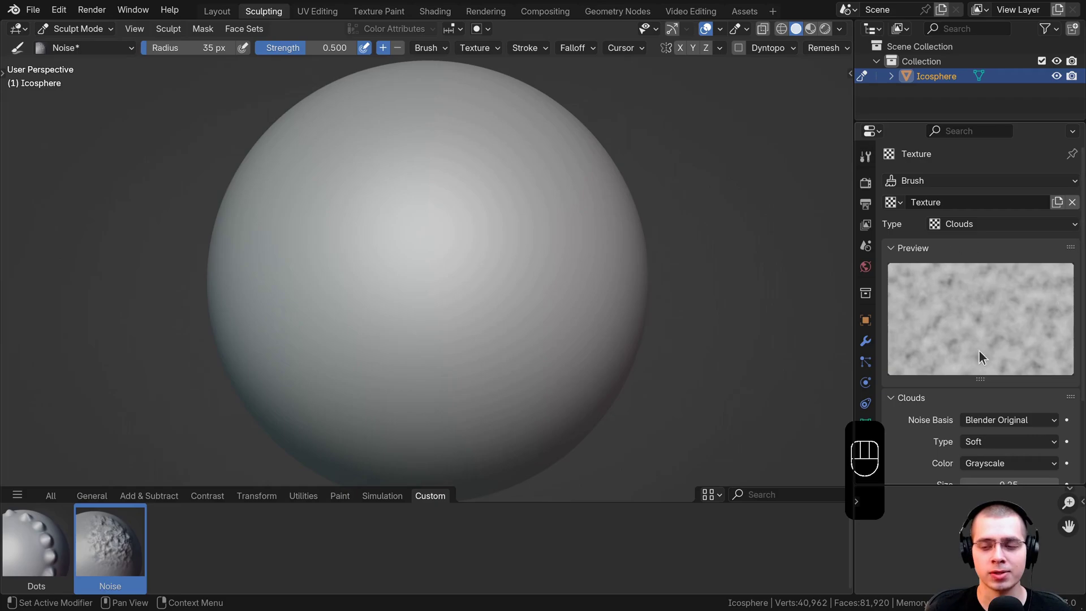
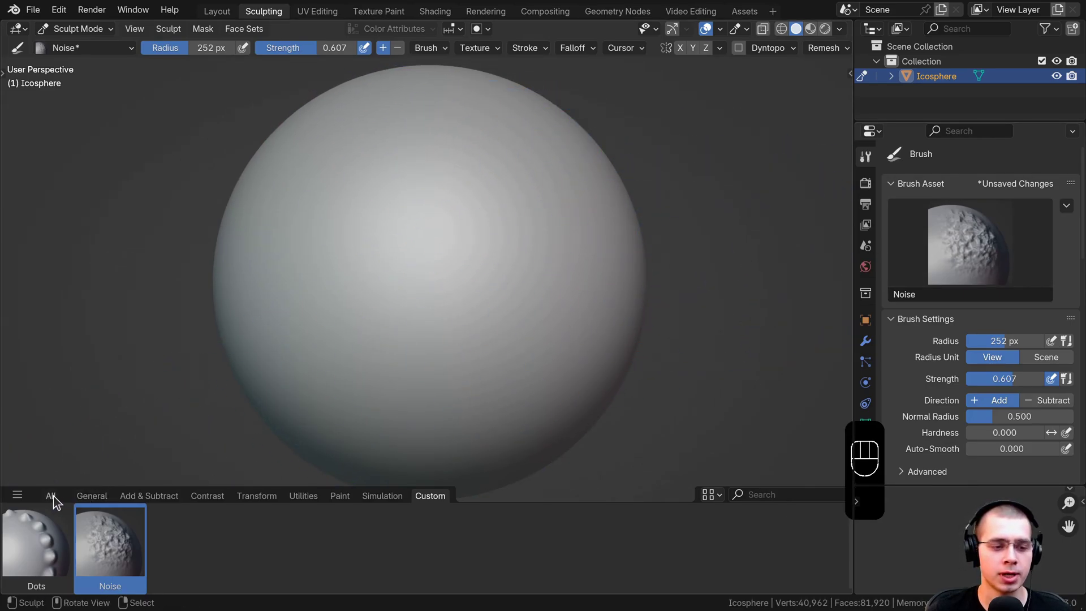
# - Show all brushes and start the Rock brush from Draw
pyautogui.click(474, 560)
pyautogui.click(1074, 212)
# - Confirm the Rock brush name and bring up its Brush Asset options
pyautogui.moveTo(1070, 211); pyautogui.dragTo(984, 295)
pyautogui.press('BackSpace')
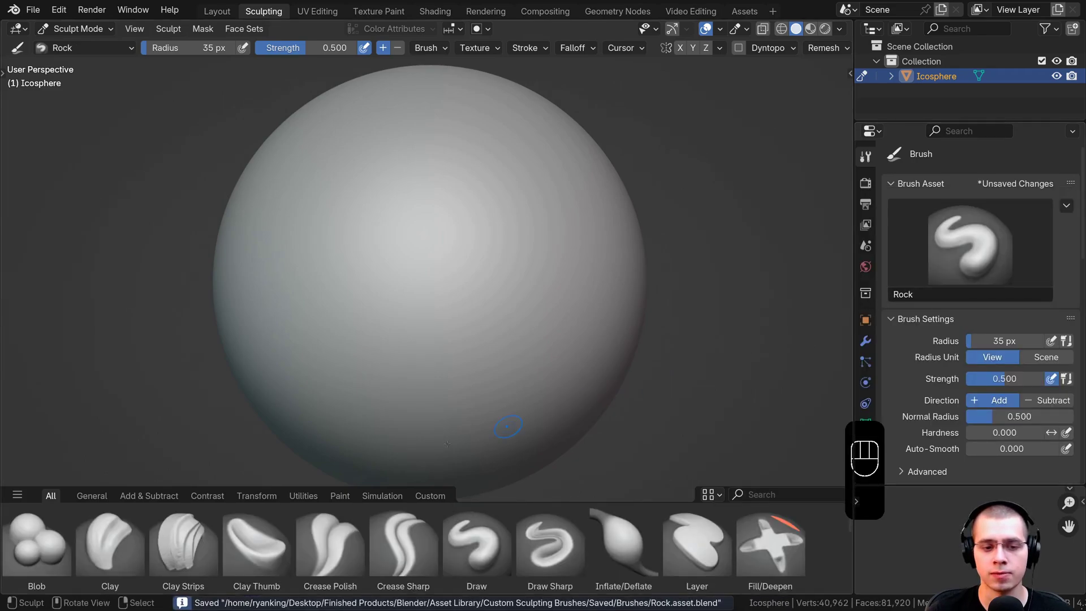
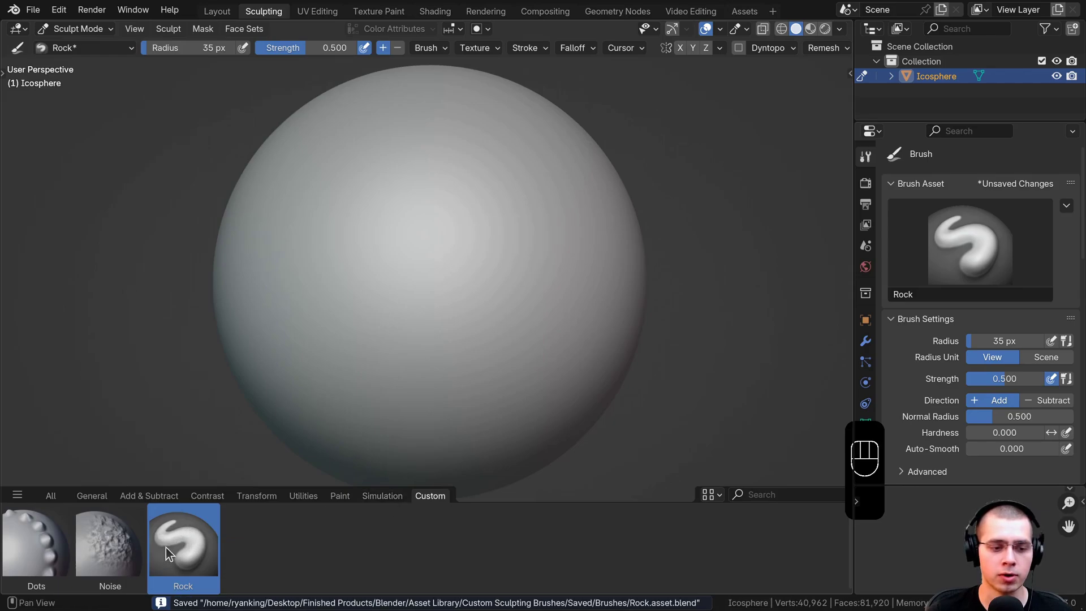
# - Pick Rock Brush.jpg in the Thumbnails folder as the Rock brush preview image
pyautogui.moveTo(1071, 212); pyautogui.dragTo(679, 270)
pyautogui.click(545, 126)
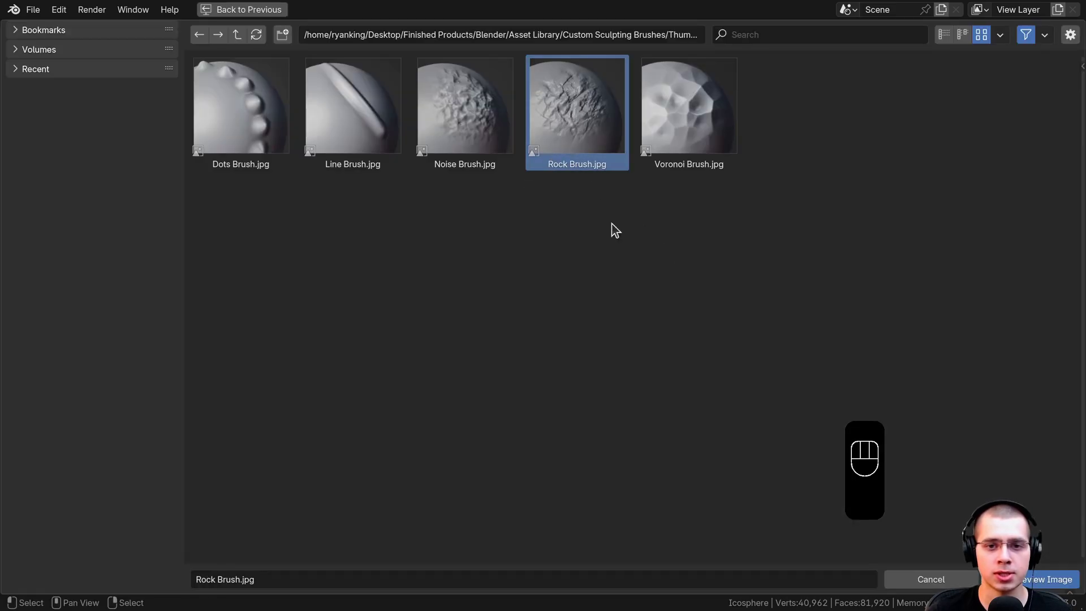
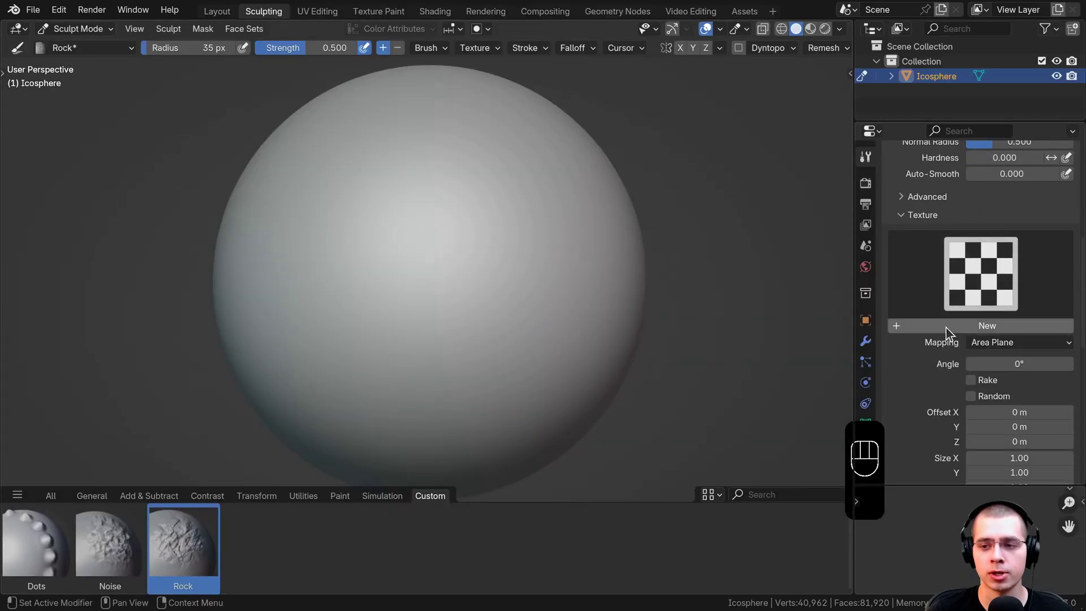
# - Create a new texture for the Rock brush and pick Rock050_4K-JPG_Displacement.jpg as its image
pyautogui.click(954, 331)
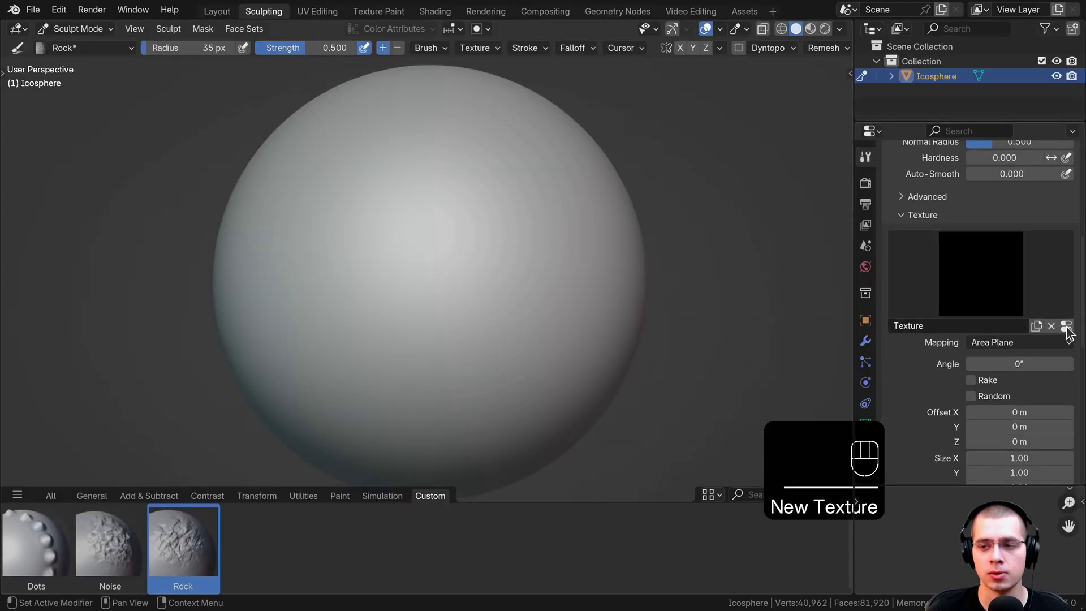
pyautogui.click(1073, 332)
pyautogui.click(943, 211)
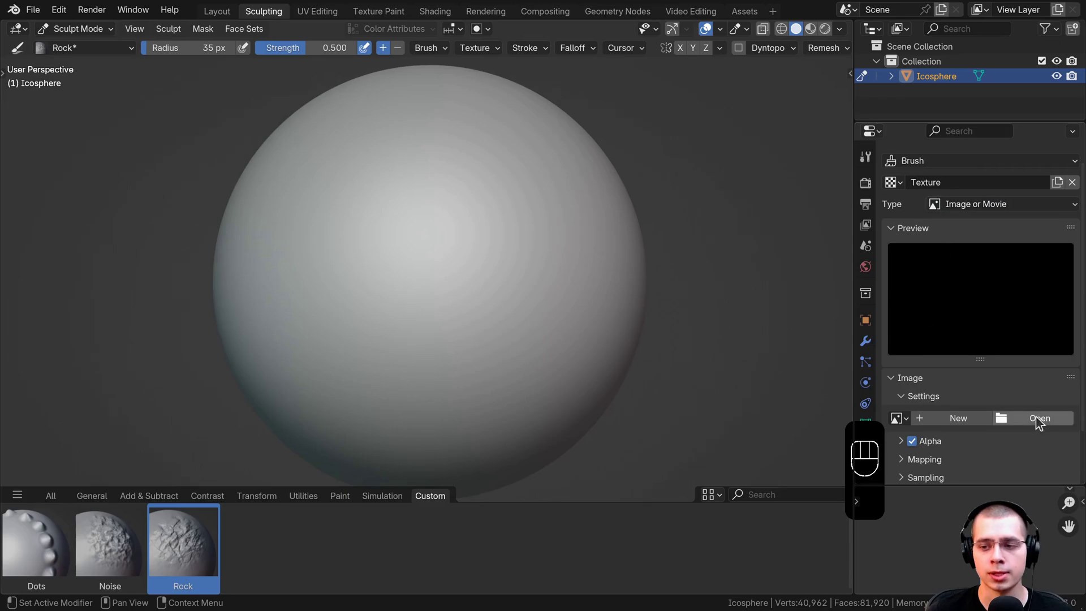
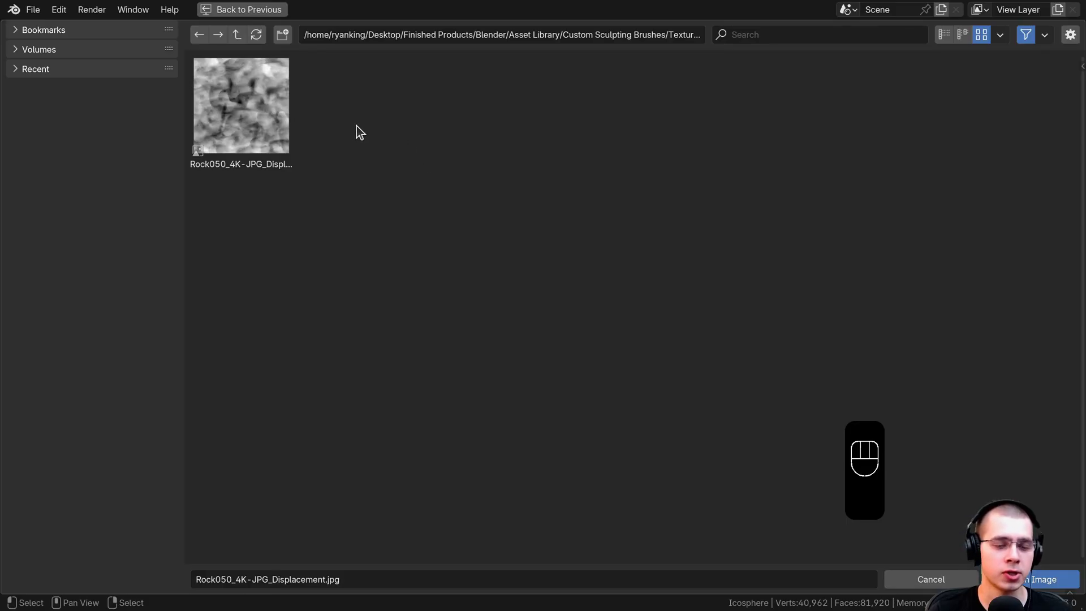
pyautogui.click(265, 137)
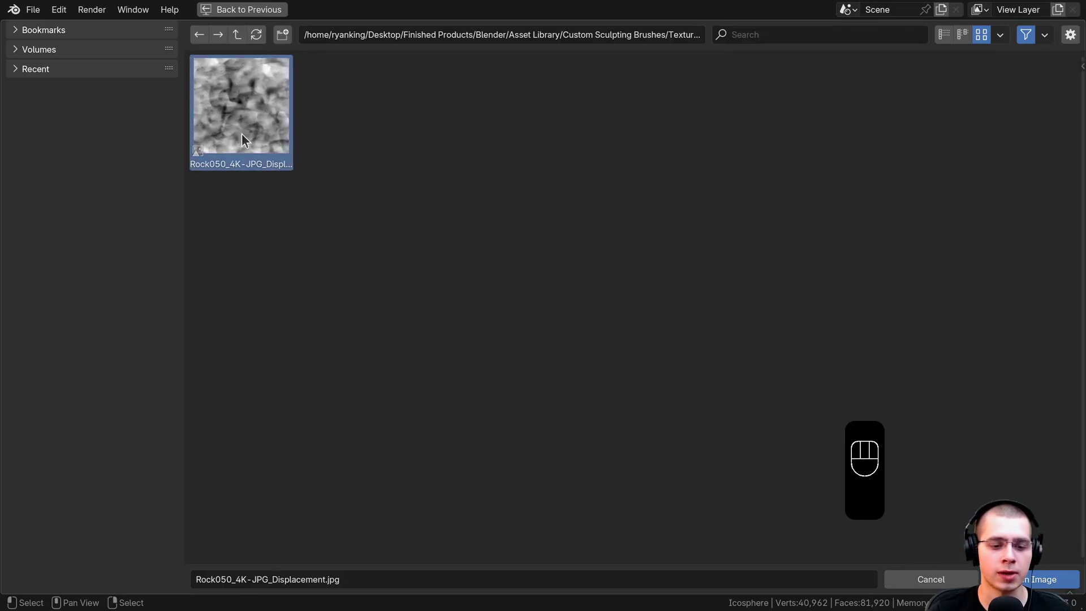
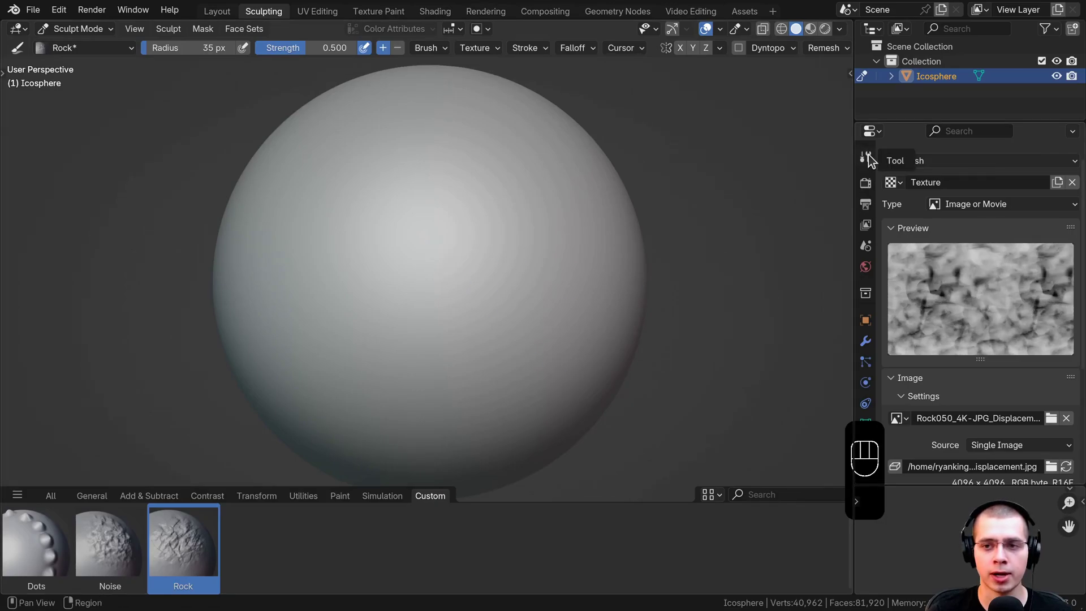
# - Back in the Rock brush settings, enlarge the radius to 311 px with F
pyautogui.click(874, 160)
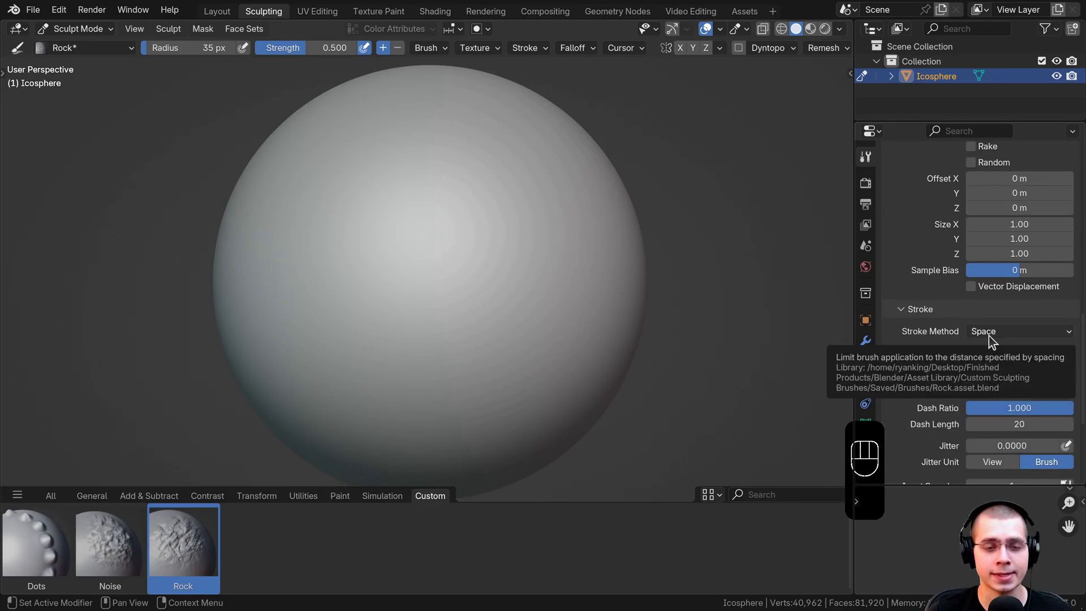
pyautogui.press('f')
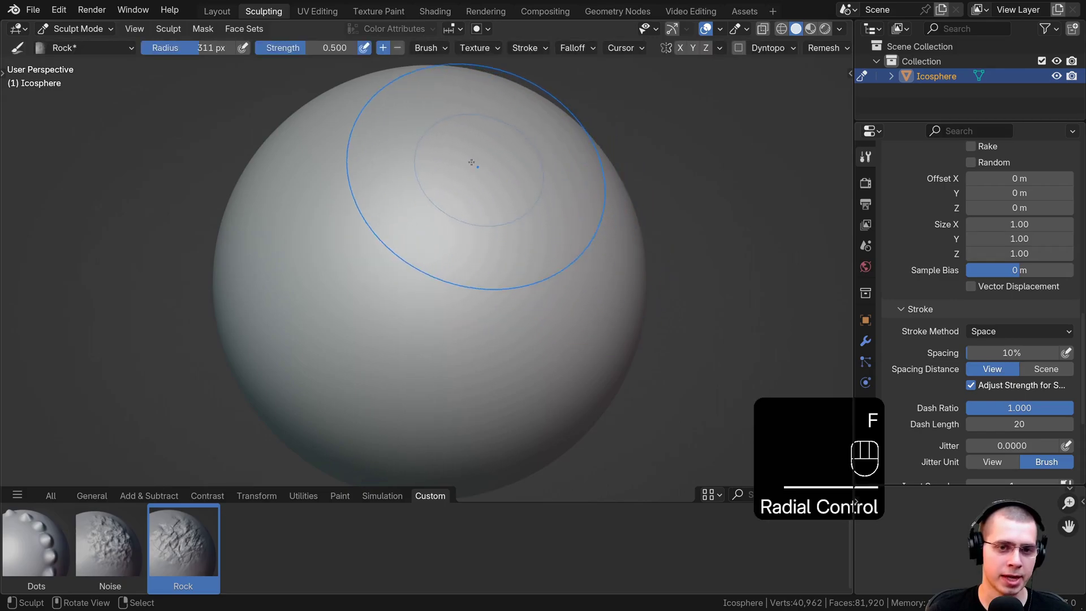
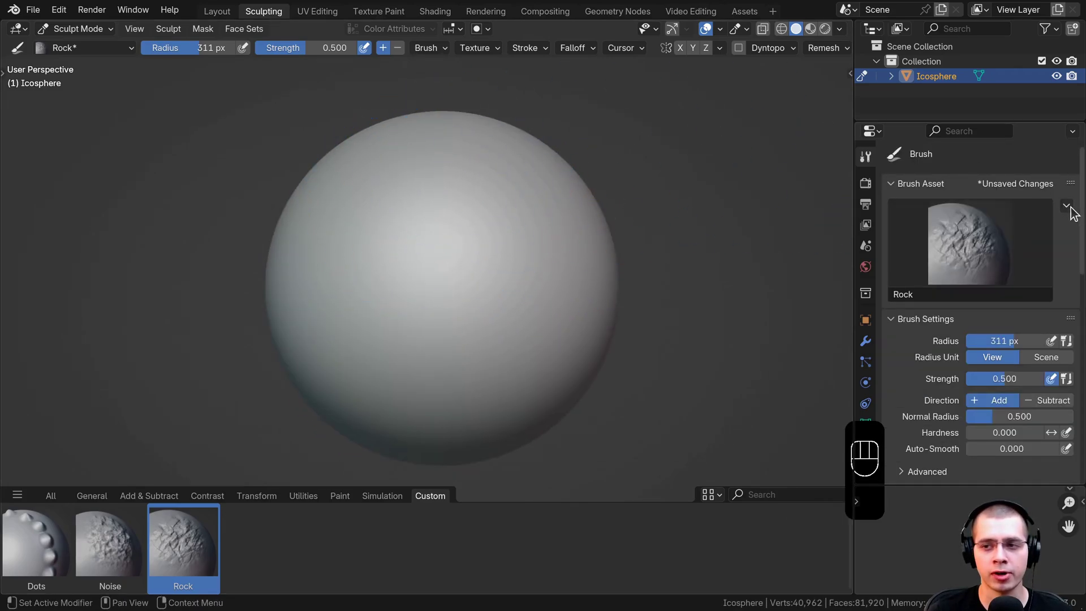
# - Save the Rock brush's changes to its asset and pick a brush to duplicate
pyautogui.moveTo(1072, 212); pyautogui.dragTo(993, 292)
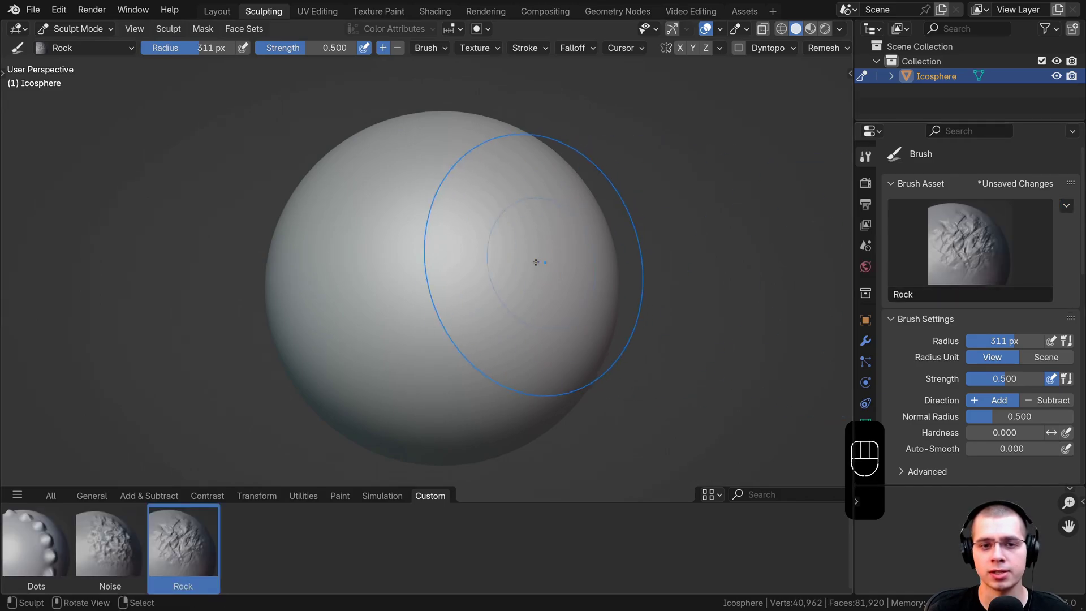
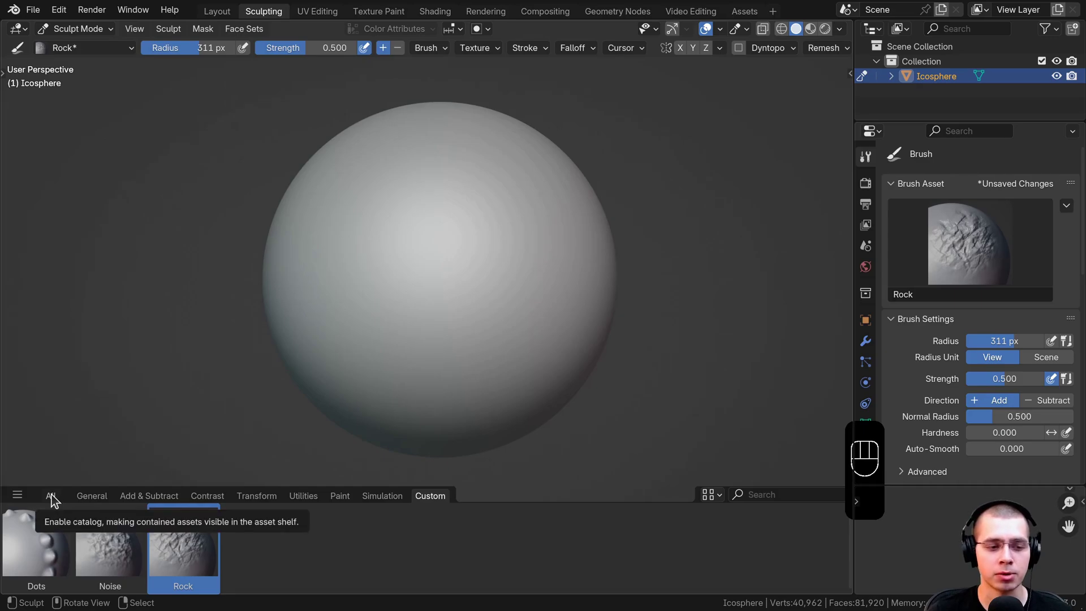
pyautogui.click(56, 500)
pyautogui.click(466, 566)
# - Duplicate it as a Line brush in the custom library and pick Line Brush.jpg as its preview
pyautogui.moveTo(1072, 213); pyautogui.dragTo(947, 295)
pyautogui.click(432, 500)
pyautogui.moveTo(1065, 212); pyautogui.dragTo(326, 104)
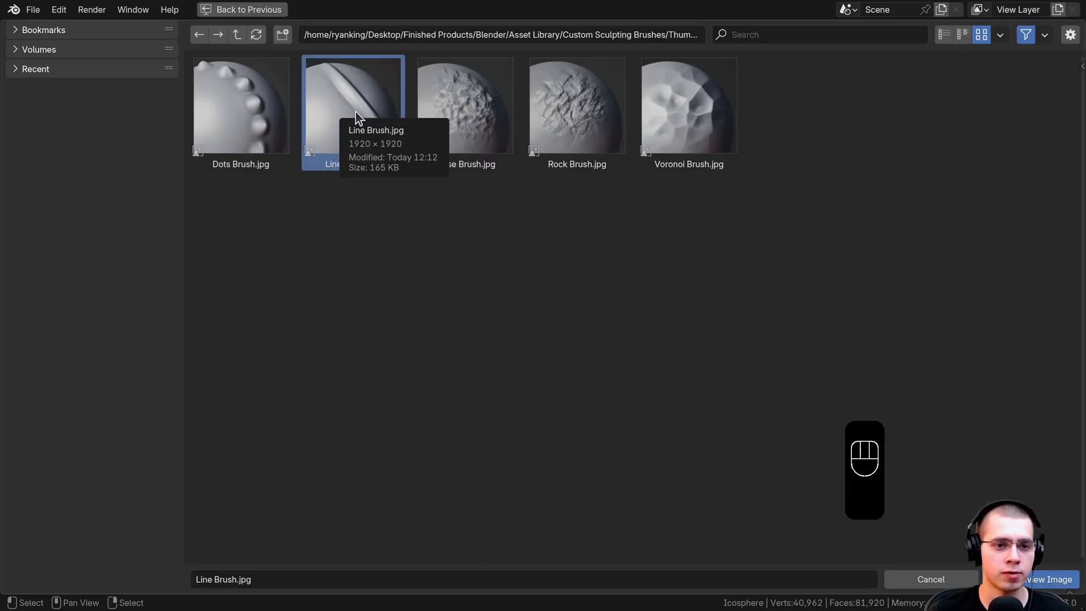
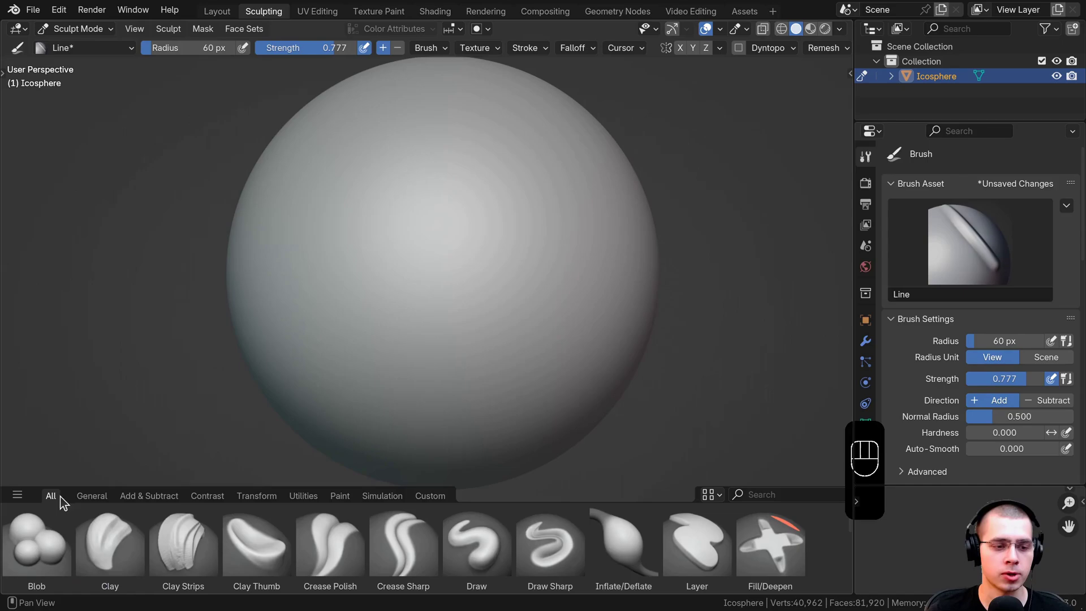
# - Duplicate the Draw brush as Voronoi into the custom library and pick Voronoi Brush.jpg as its preview
pyautogui.click(469, 555)
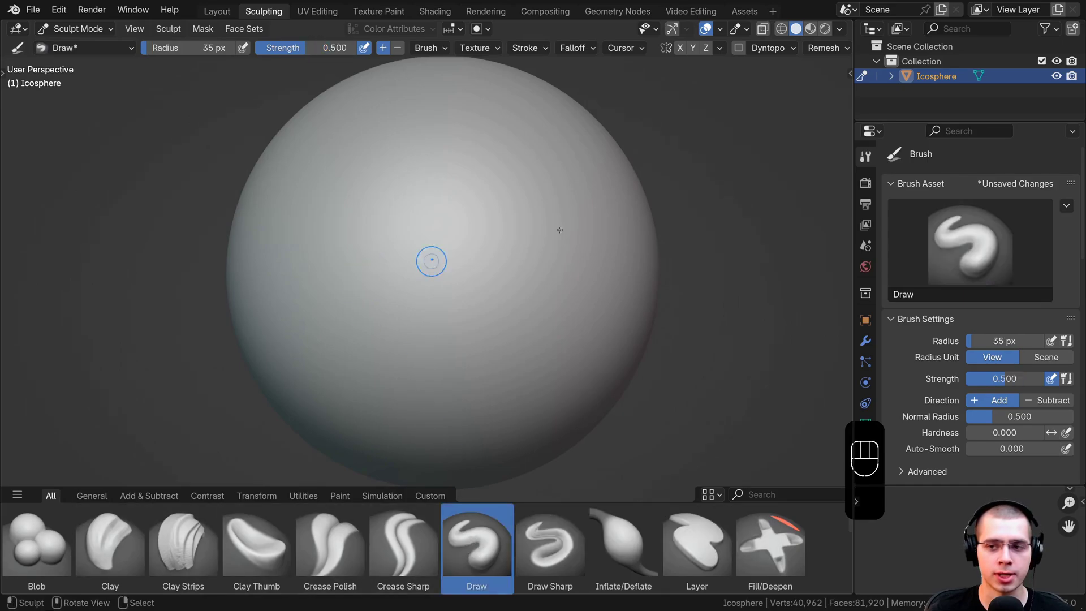
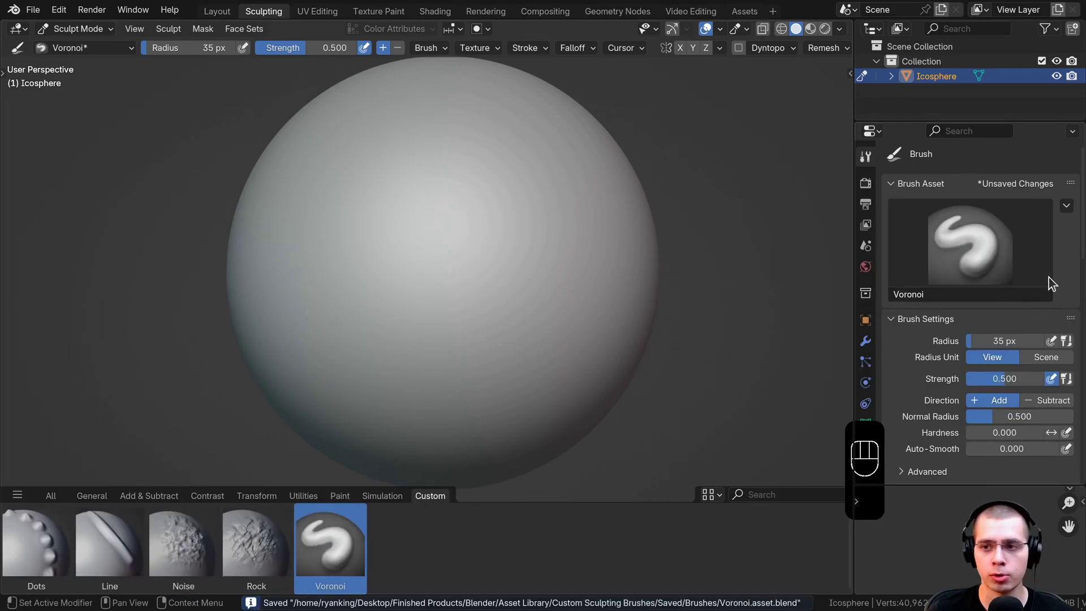
pyautogui.moveTo(1071, 213); pyautogui.dragTo(689, 104)
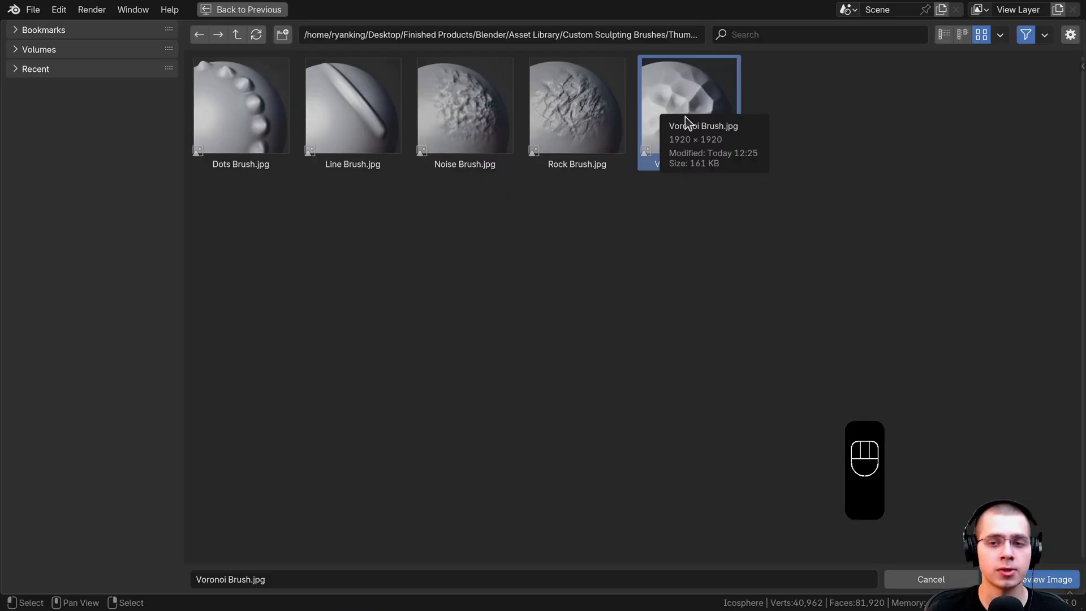
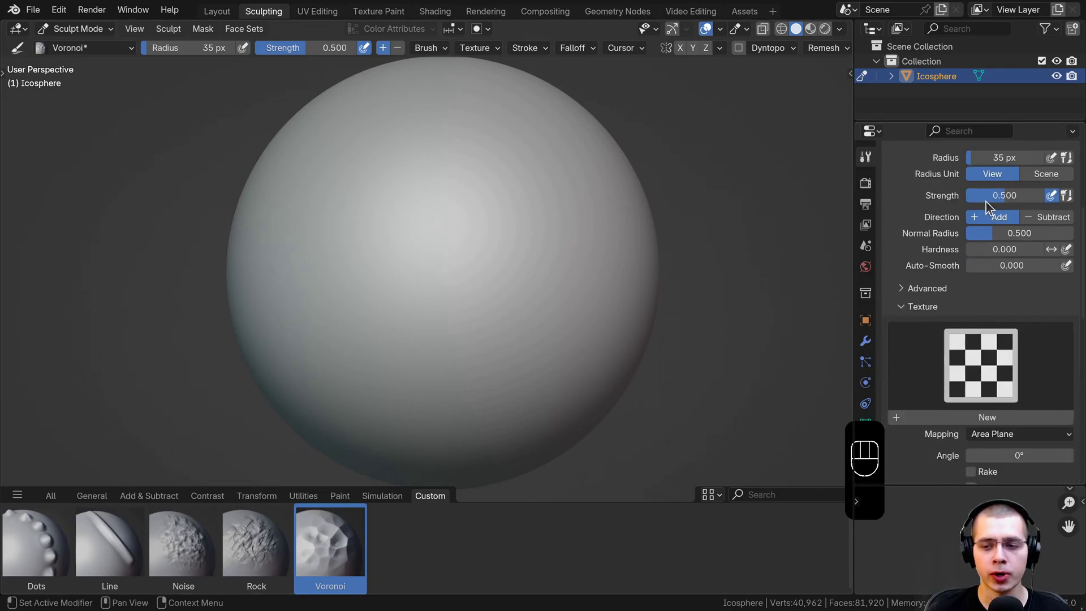
# - Create a new texture for the Voronoi brush and set its type to Voronoi
pyautogui.click(1006, 361)
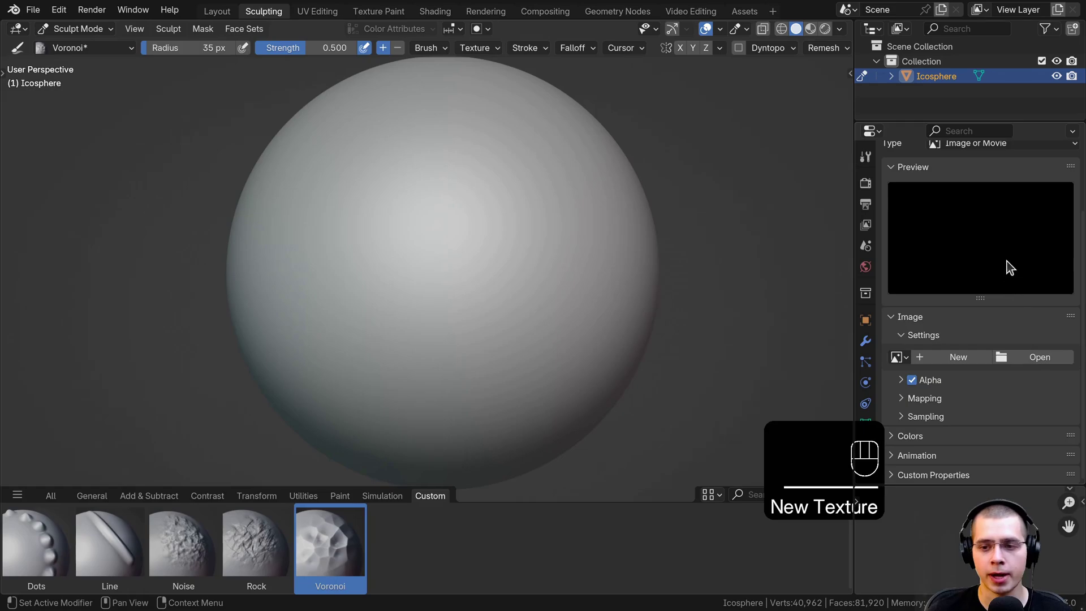
pyautogui.moveTo(984, 212); pyautogui.dragTo(976, 391)
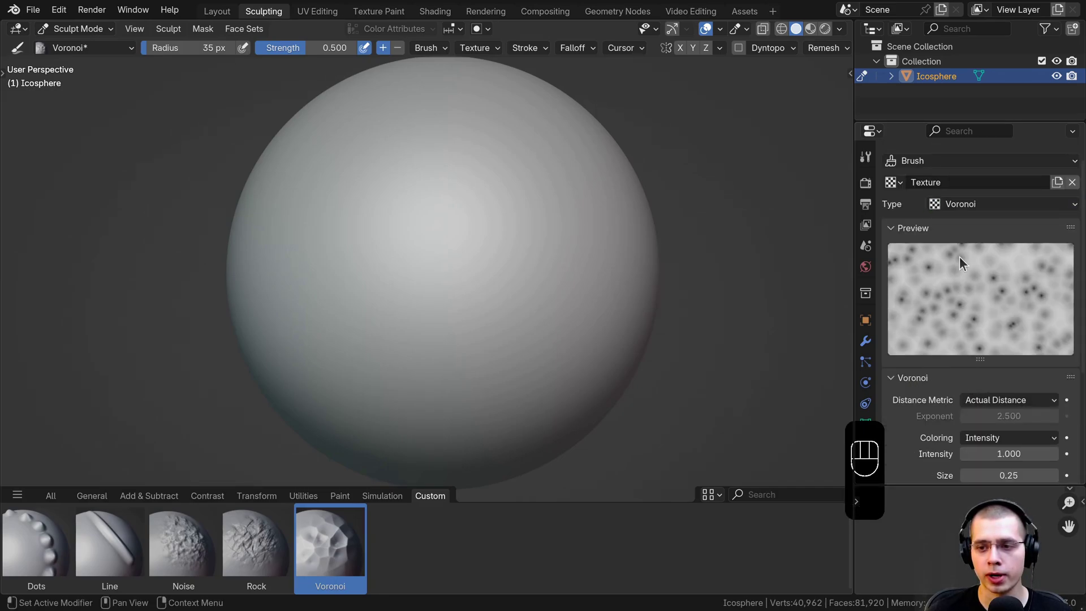
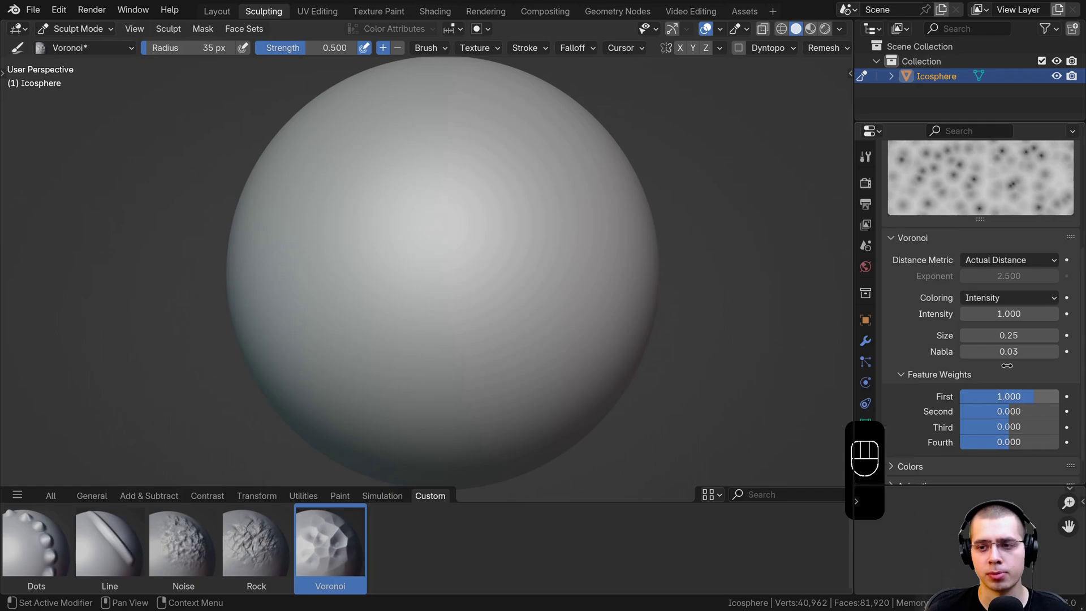
pyautogui.click(920, 223)
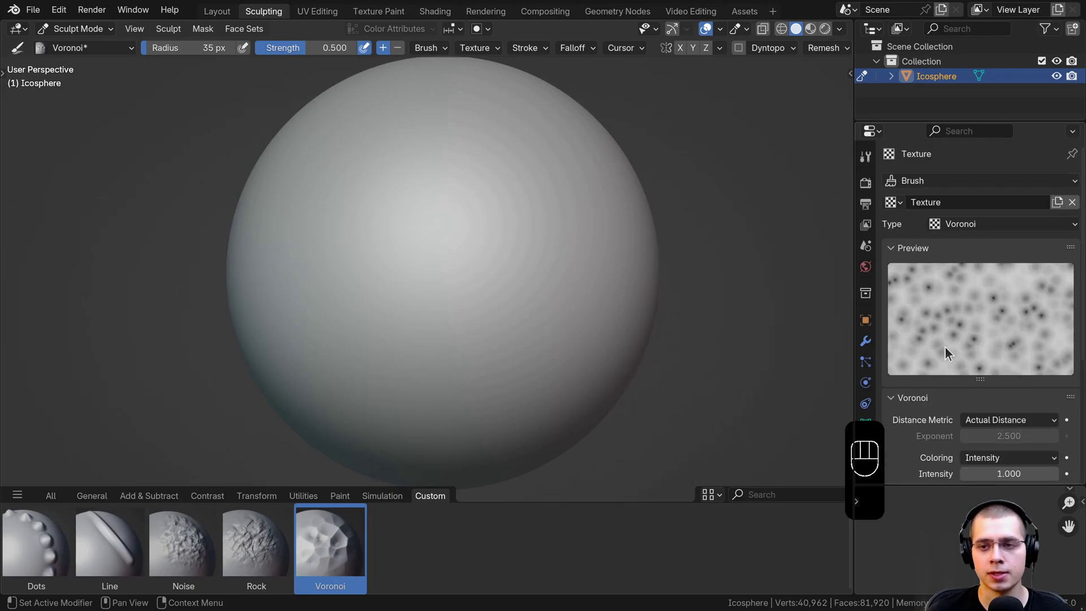
pyautogui.click(866, 158)
# - Enlarge the radius to 258 px, set Stroke Method to Anchored and stamp the Voronoi pattern onto the icosphere
pyautogui.press('f')
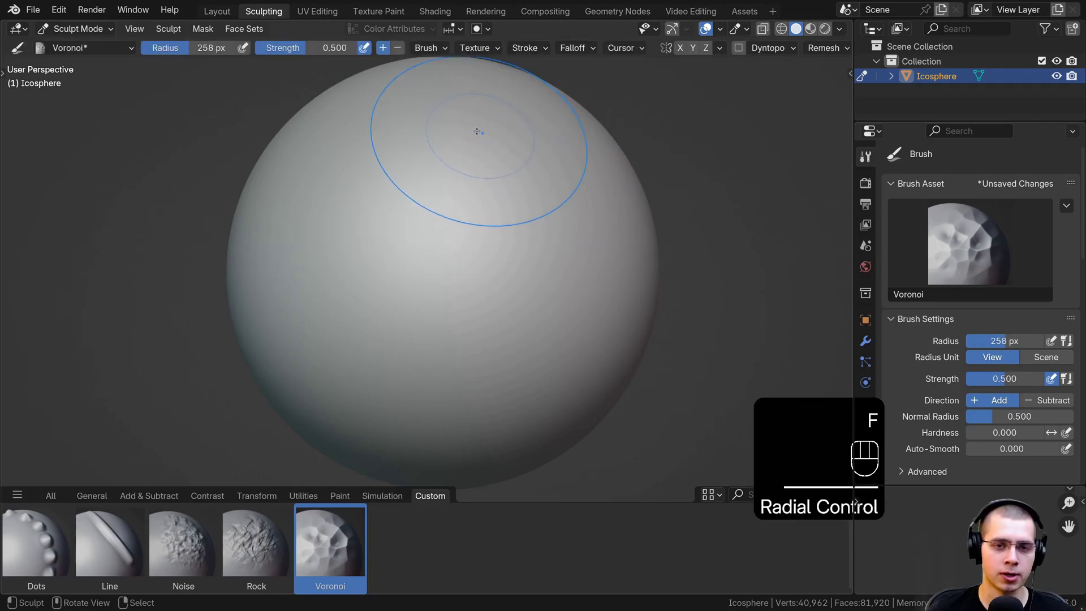
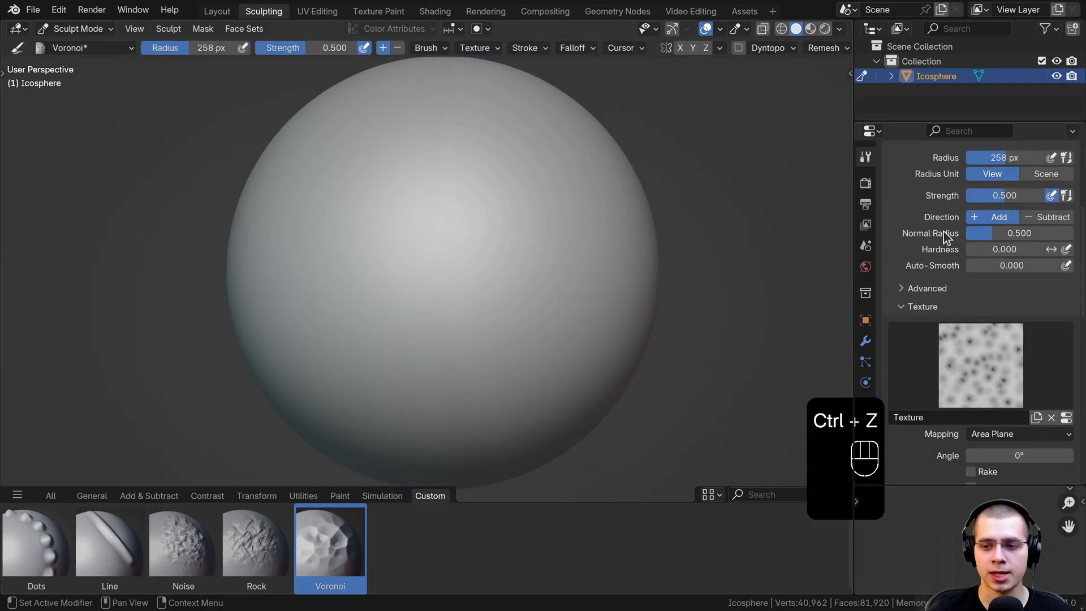
pyautogui.moveTo(997, 296); pyautogui.dragTo(890, 384)
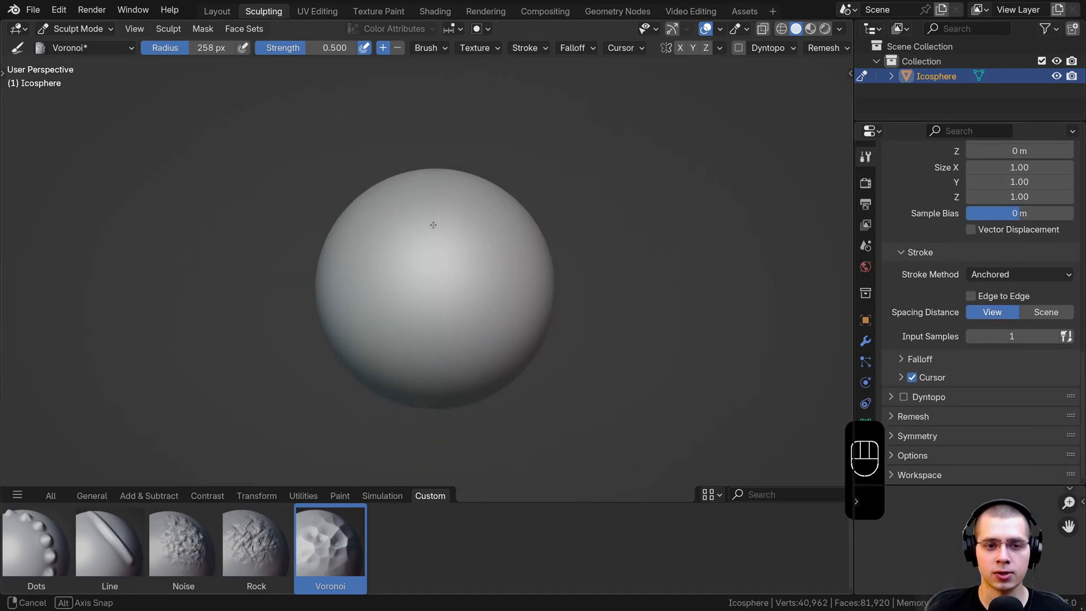